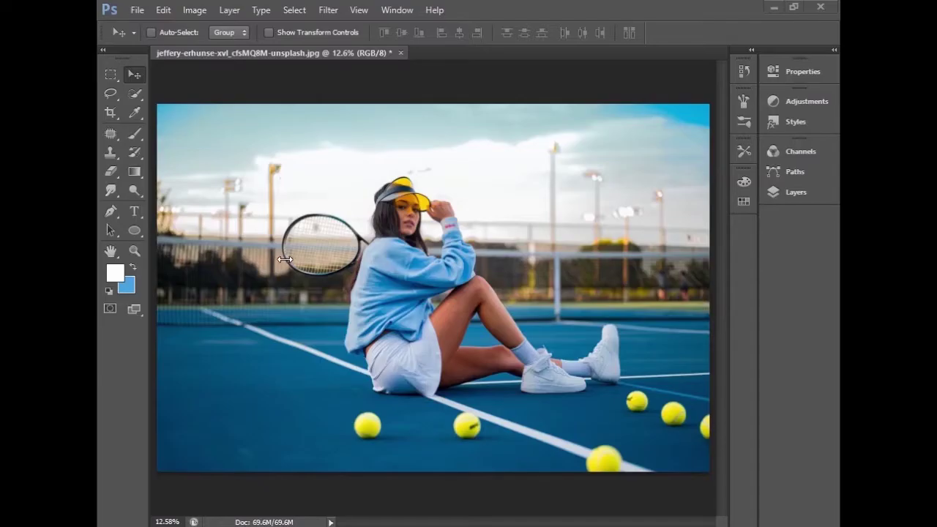
- Unlock Background into Layer 0 and duplicate it as Layer 0 copy
{"action": "type", "text": "hp"}
{"action": "left_click", "coordinate": [803, 202]}
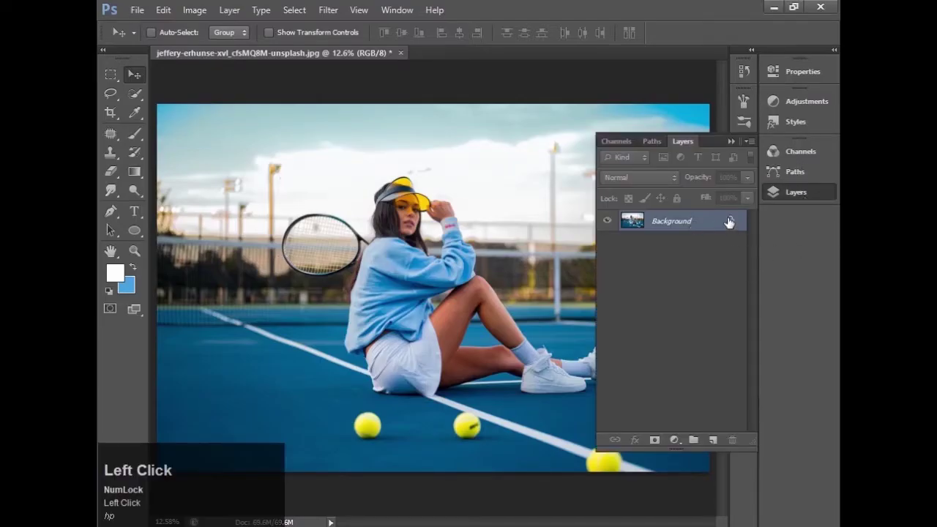
{"action": "left_click_drag", "start_coordinate": [730, 222], "coordinate": [606, 251]}
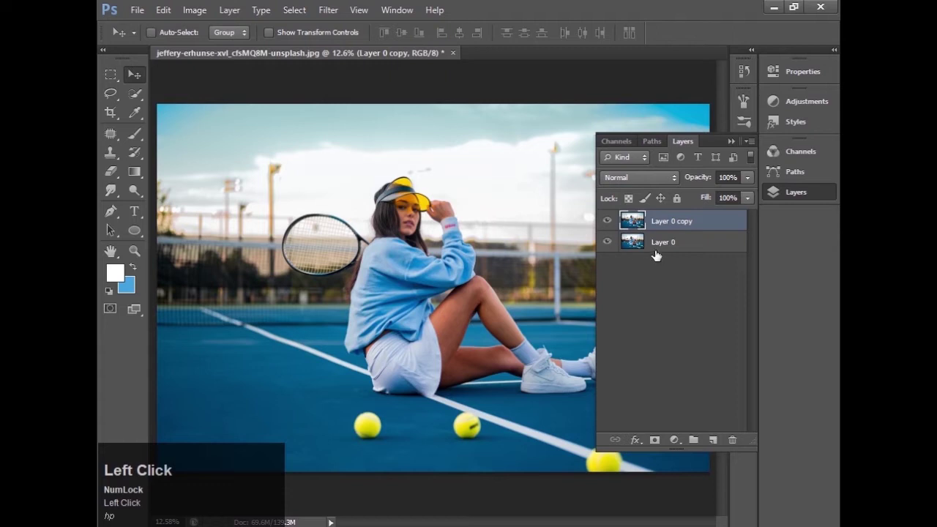
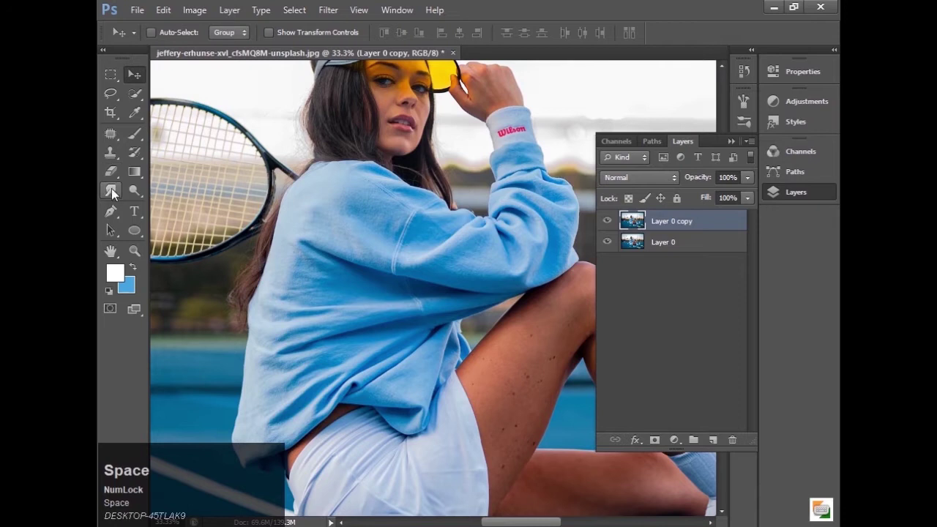
- With the Pen tool, start an outline under the sneaker, then undo it
{"action": "left_click", "coordinate": [111, 218]}
{"action": "key", "text": "space"}
{"action": "left_click", "coordinate": [358, 272]}
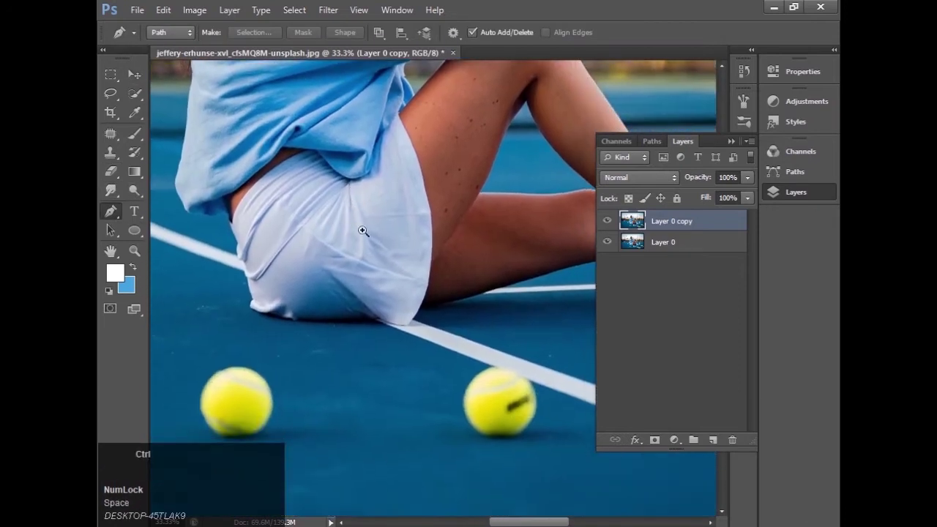
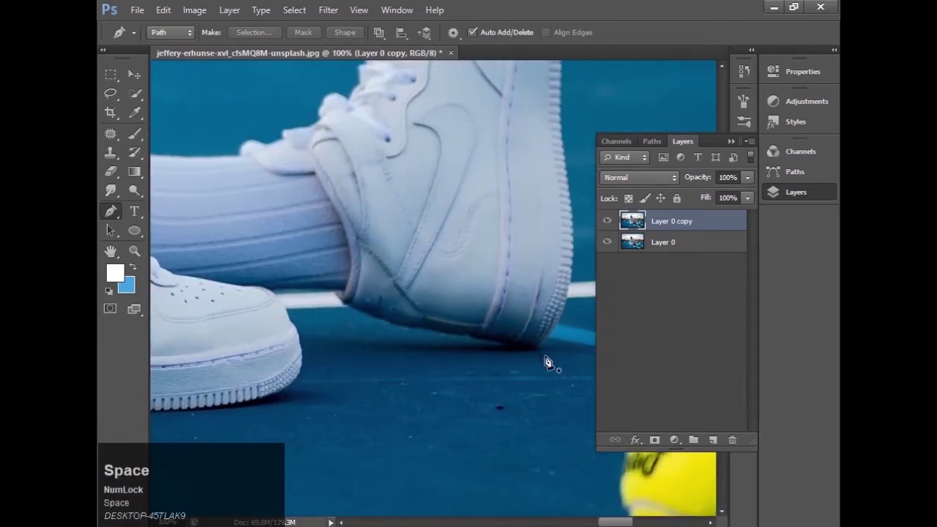
{"action": "left_click", "coordinate": [541, 354]}
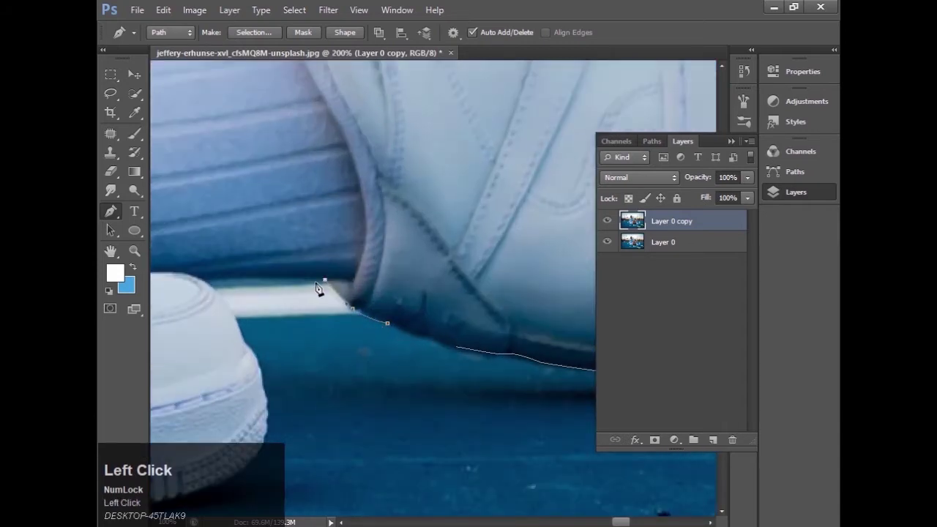
{"action": "key", "text": "ctrl+z"}
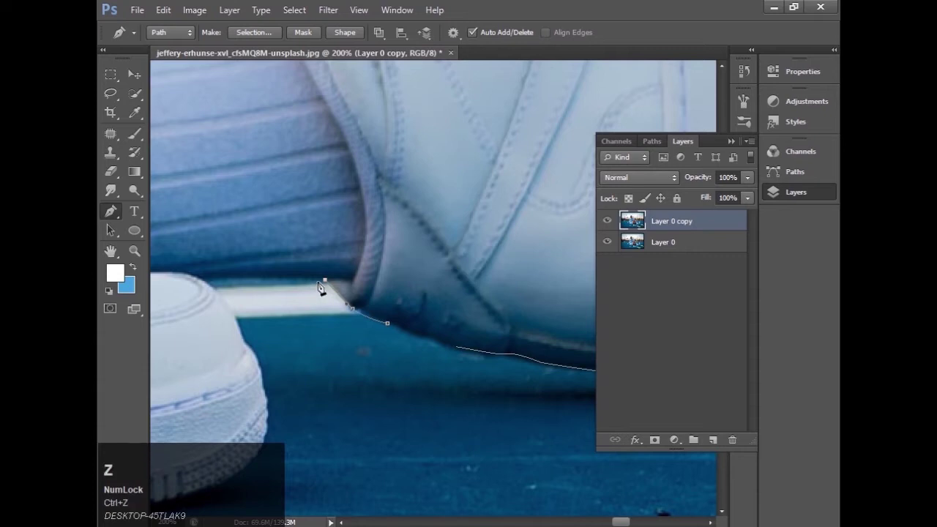
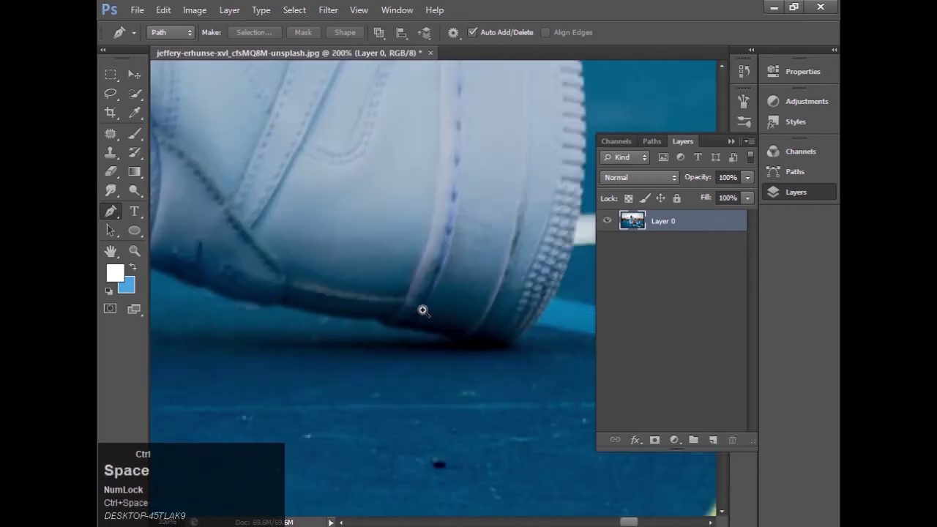
- Trace pen anchor points along the sneaker's sole and shoe edge
{"action": "left_click", "coordinate": [516, 354]}
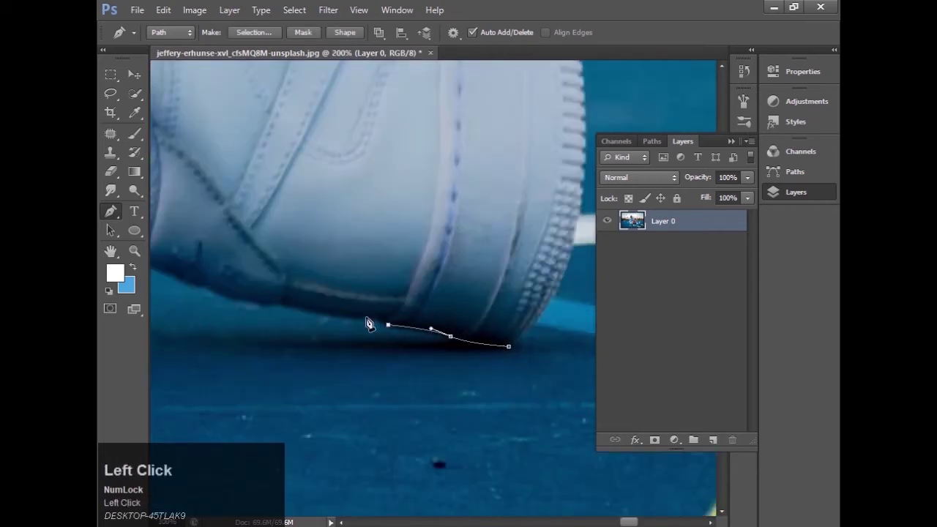
{"action": "key", "text": "space"}
{"action": "left_click", "coordinate": [249, 304]}
{"action": "key", "text": "space"}
{"action": "left_click", "coordinate": [385, 344]}
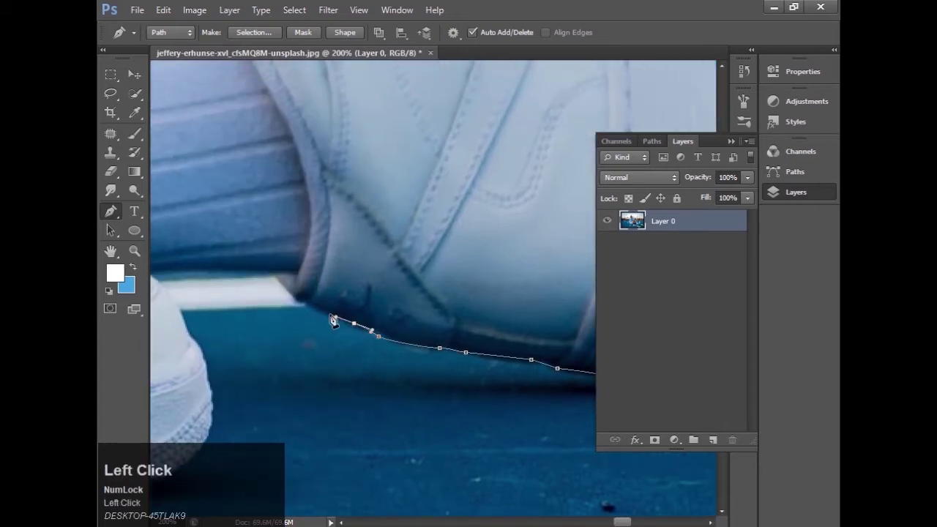
{"action": "key", "text": "space"}
{"action": "left_click", "coordinate": [259, 273]}
{"action": "key", "text": "space"}
{"action": "left_click", "coordinate": [476, 292]}
- Continue the path along the sock edge and around the sneaker's heel
{"action": "key", "text": "space"}
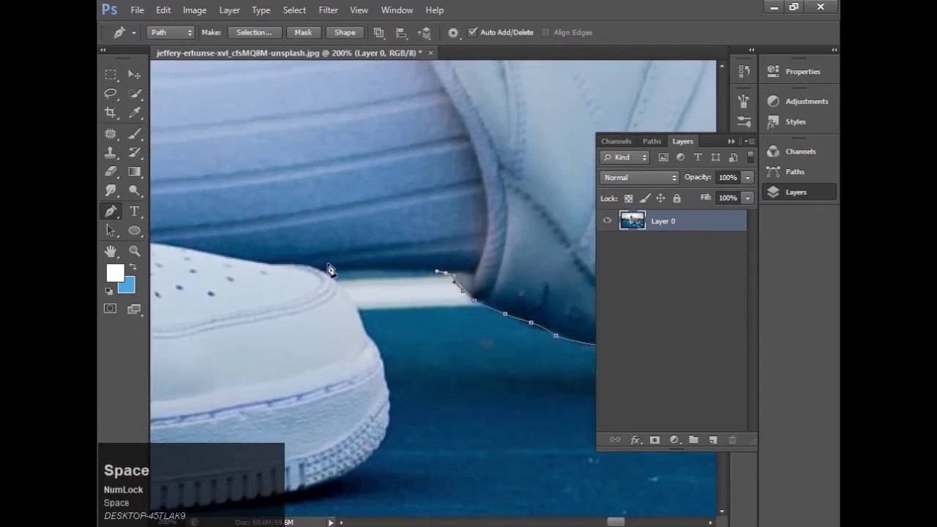
{"action": "left_click", "coordinate": [321, 270]}
{"action": "key", "text": "space"}
{"action": "left_click", "coordinate": [454, 315]}
{"action": "key", "text": "space"}
{"action": "left_click", "coordinate": [224, 303]}
{"action": "key", "text": "space"}
{"action": "left_click", "coordinate": [538, 322]}
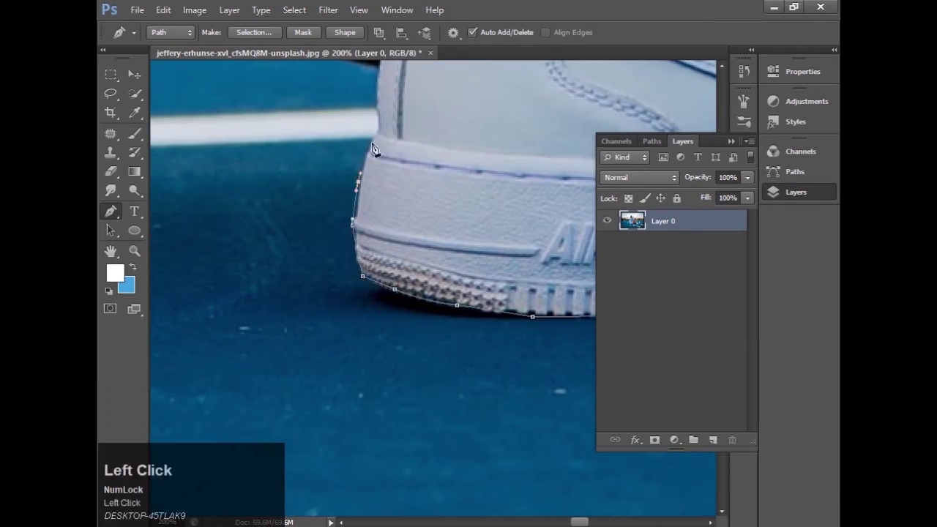
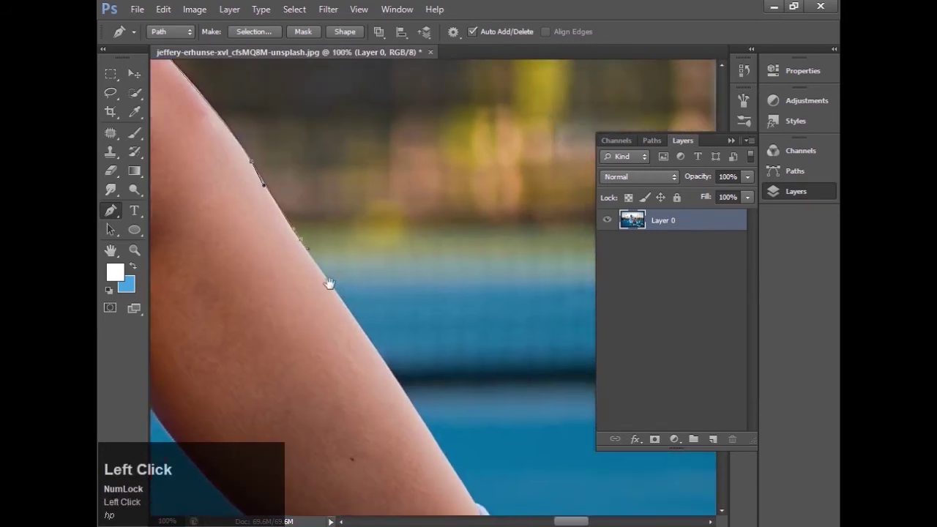
- Continue the pen path up the leg edge to the second sneaker's top
{"action": "key", "text": "space"}
{"action": "left_click", "coordinate": [291, 227]}
{"action": "key", "text": "ctrl+space"}
{"action": "key", "text": "space"}
{"action": "left_click", "coordinate": [284, 191]}
{"action": "left_click", "coordinate": [224, 137]}
{"action": "key", "text": "space"}
{"action": "left_click", "coordinate": [410, 298]}
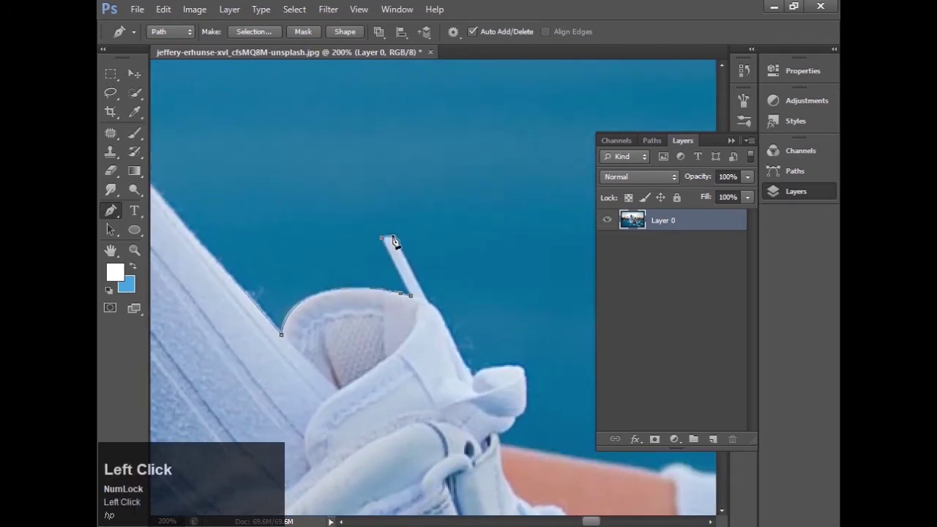
- Add anchor points around the sneaker's collar and along the sock top
{"action": "key", "text": "space"}
{"action": "left_click", "coordinate": [366, 295]}
{"action": "left_click", "coordinate": [418, 293]}
{"action": "type", "text": "hp"}
{"action": "key", "text": "space"}
{"action": "left_click", "coordinate": [363, 247]}
{"action": "left_click", "coordinate": [363, 237]}
{"action": "key", "text": "space"}
{"action": "left_click", "coordinate": [341, 214]}
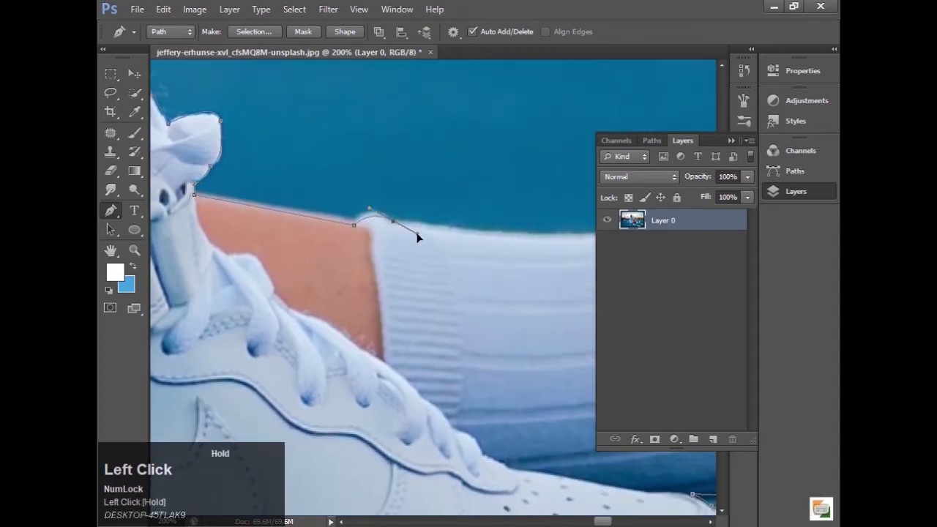
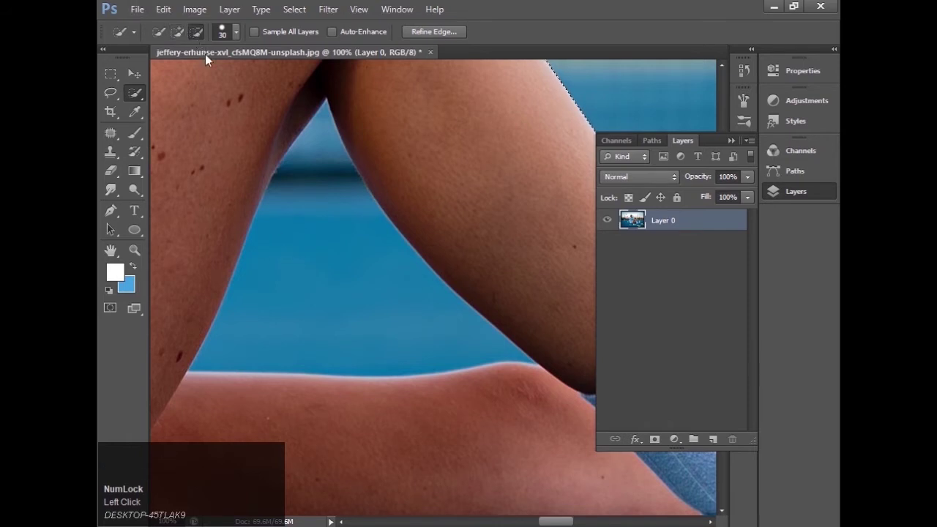
- Refine the selection around the woman's legs and shoes with Quick Selection
{"action": "left_click", "coordinate": [197, 38]}
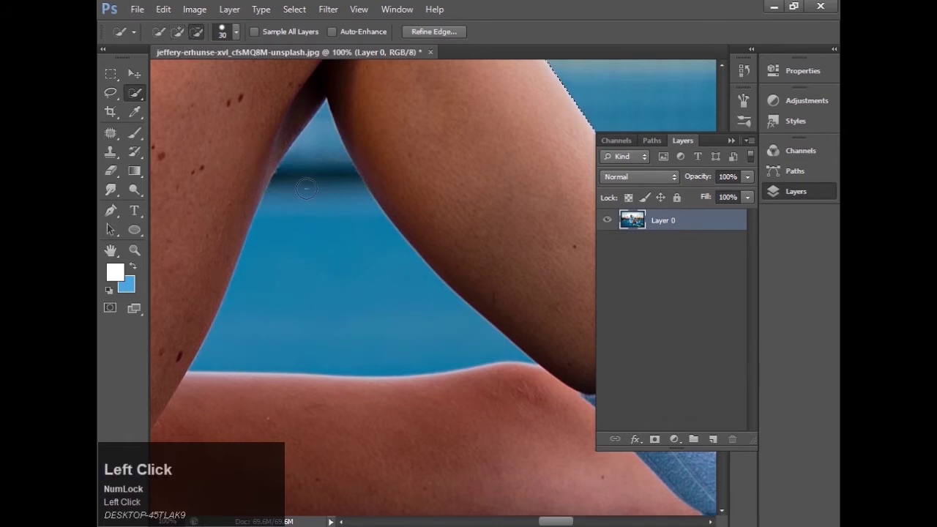
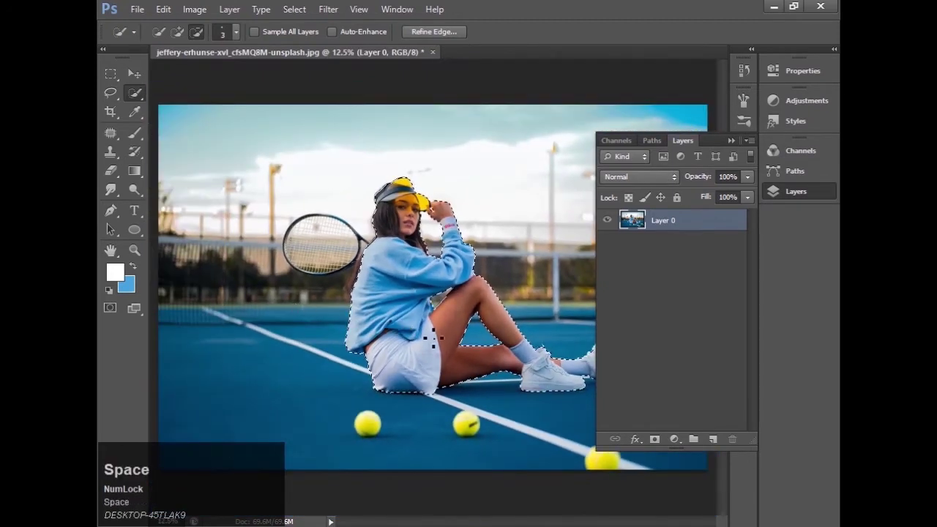
{"action": "left_click_drag", "start_coordinate": [794, 197], "coordinate": [795, 197]}
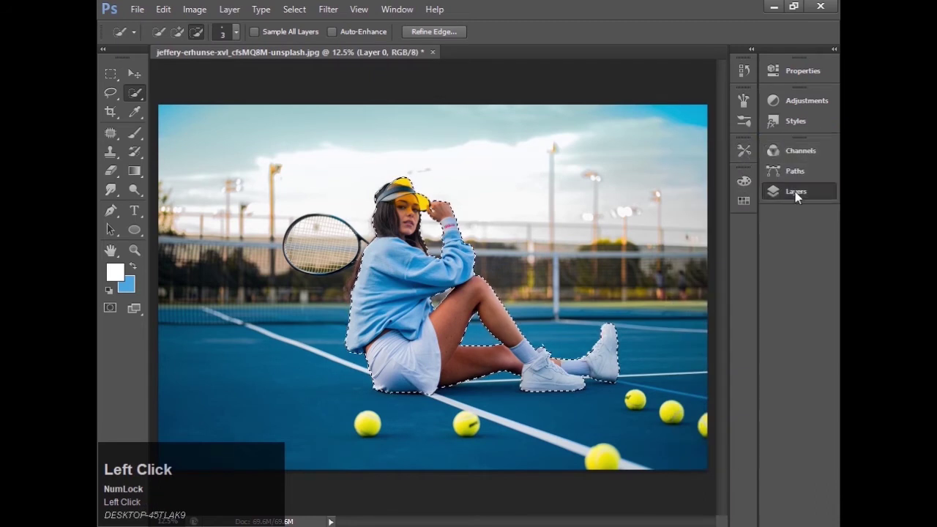
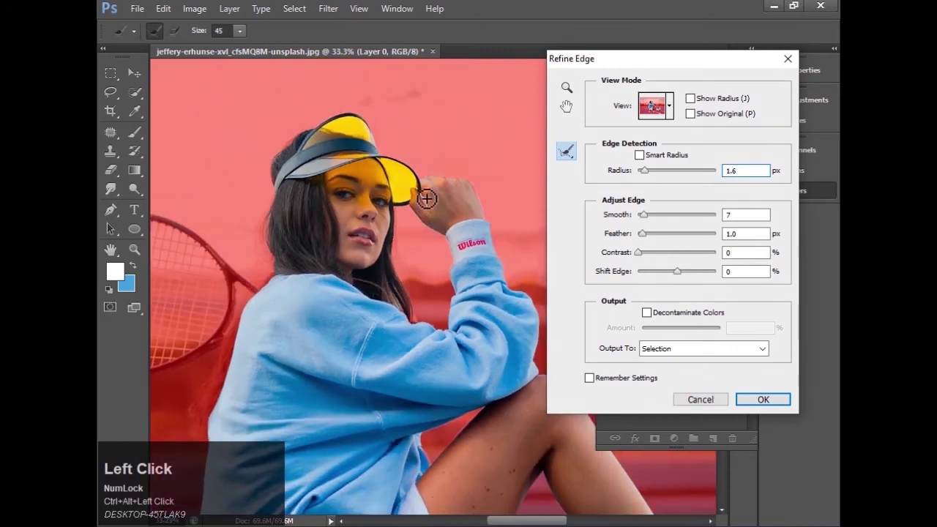
- Refine the cutout edge (radius 1.6, smooth 7, feather 1) and choose its output
{"action": "key", "text": "ctrl+alt+space"}
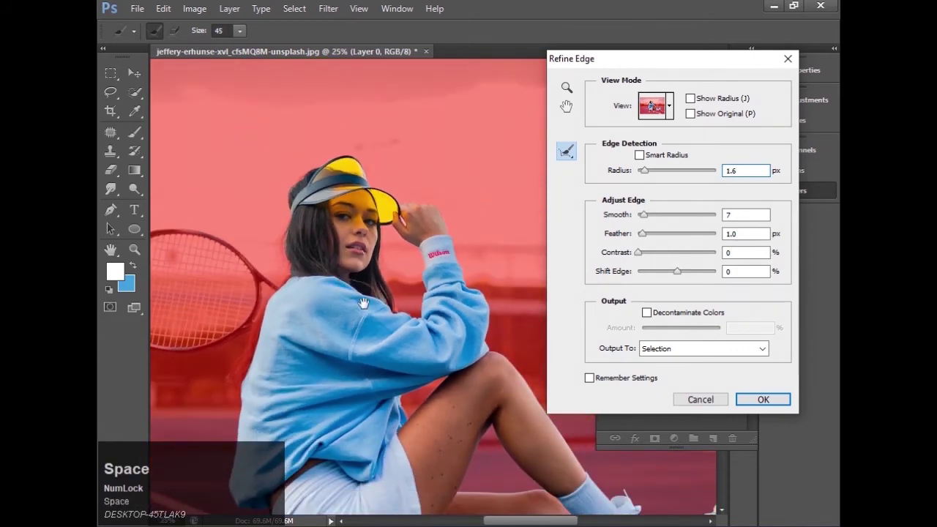
{"action": "left_click", "coordinate": [370, 311]}
{"action": "key", "text": "space"}
{"action": "left_click", "coordinate": [358, 230]}
{"action": "left_click", "coordinate": [374, 274]}
{"action": "key", "text": "space"}
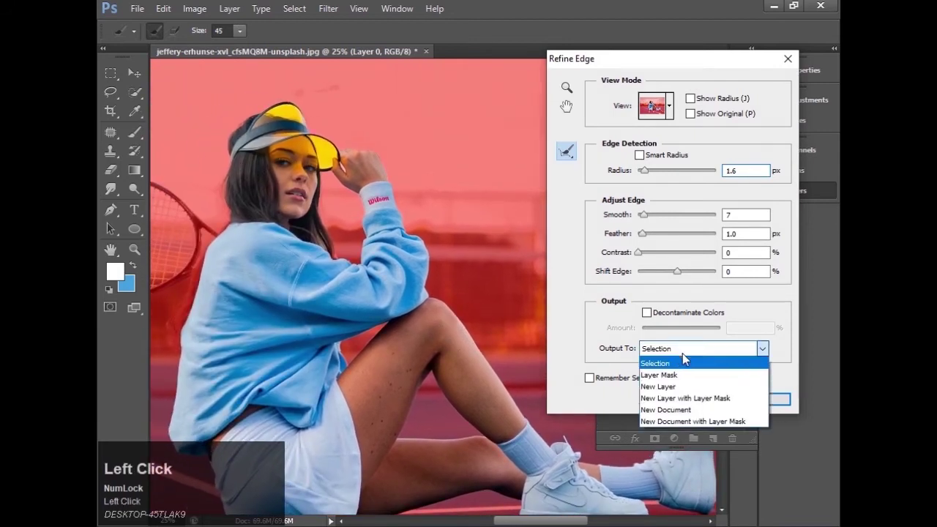
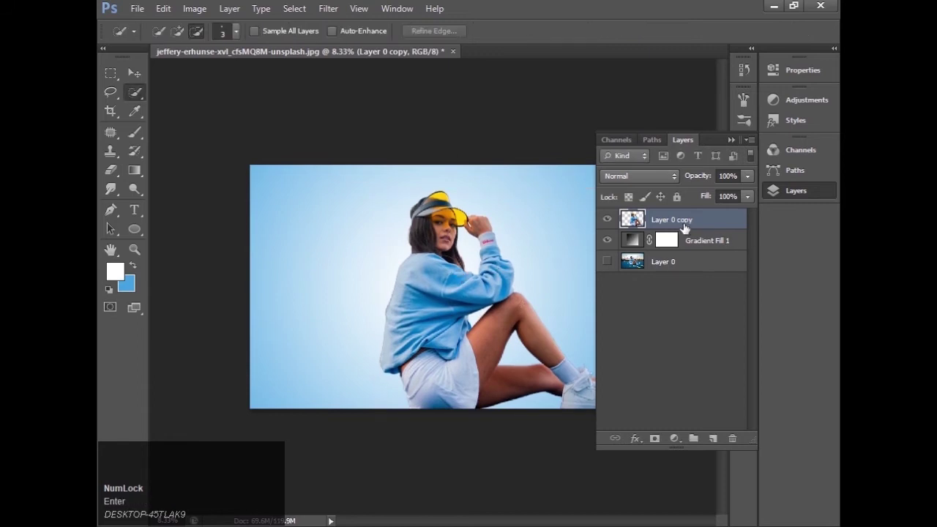
- Duplicate the woman's cutout layer as a second copy
{"action": "left_click_drag", "start_coordinate": [692, 222], "coordinate": [218, 64]}
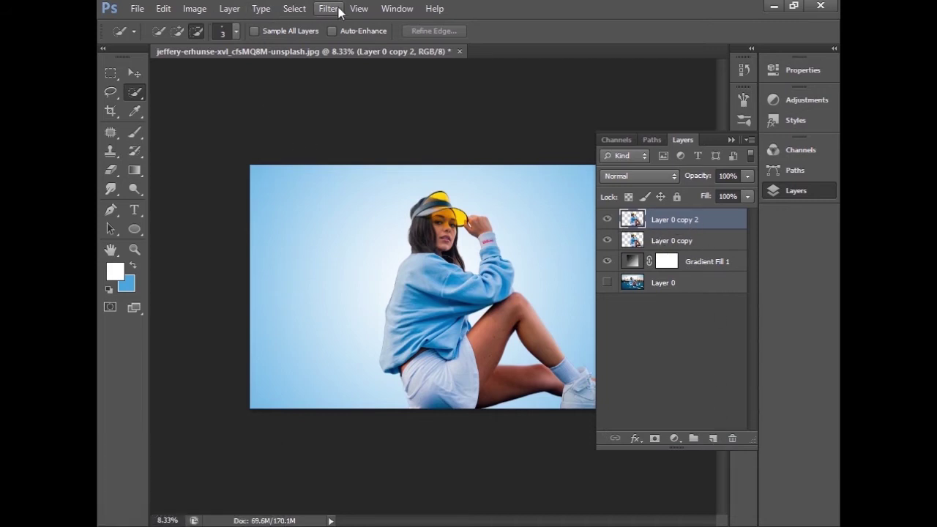
- Select Layer 0 copy and bring up the filter list for Liquify
{"action": "left_click", "coordinate": [671, 247]}
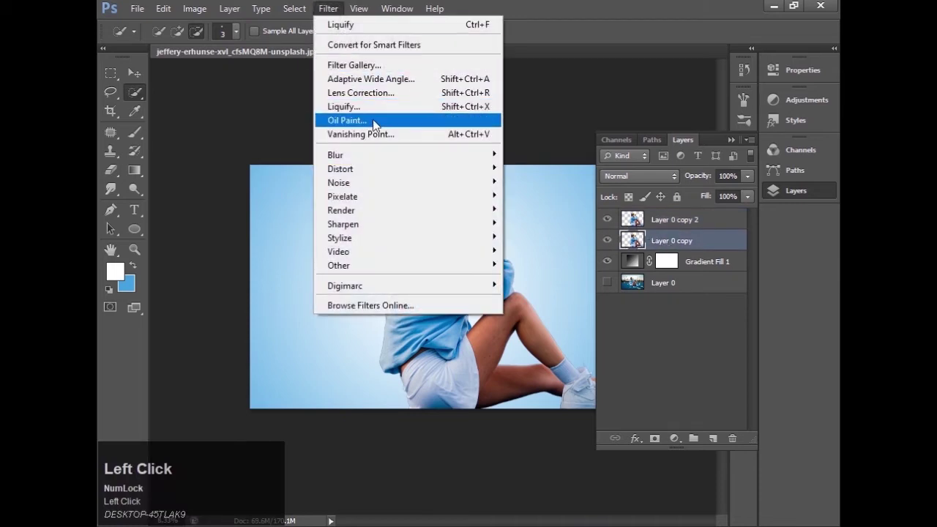
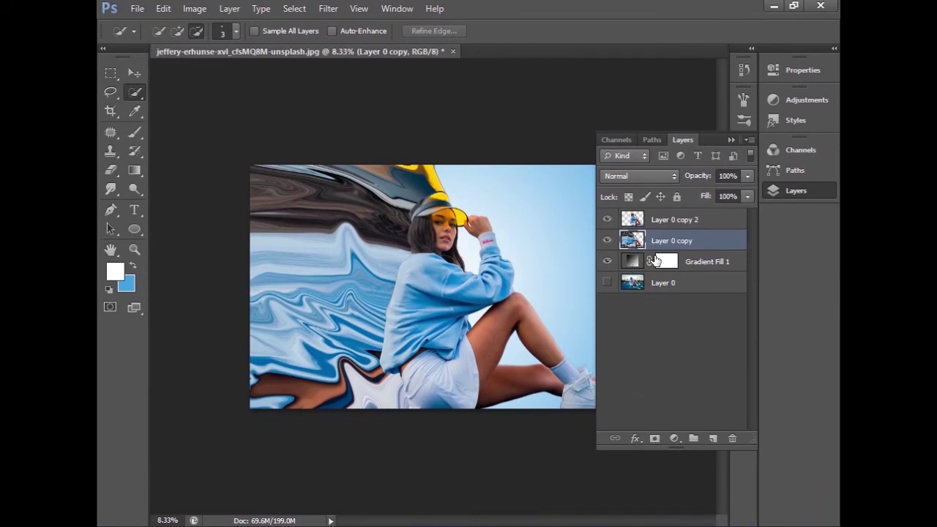
- Fill the lower copy's mask with black and target Layer 0 copy 2's mask
{"action": "key", "text": "alt+Num_Lock"}
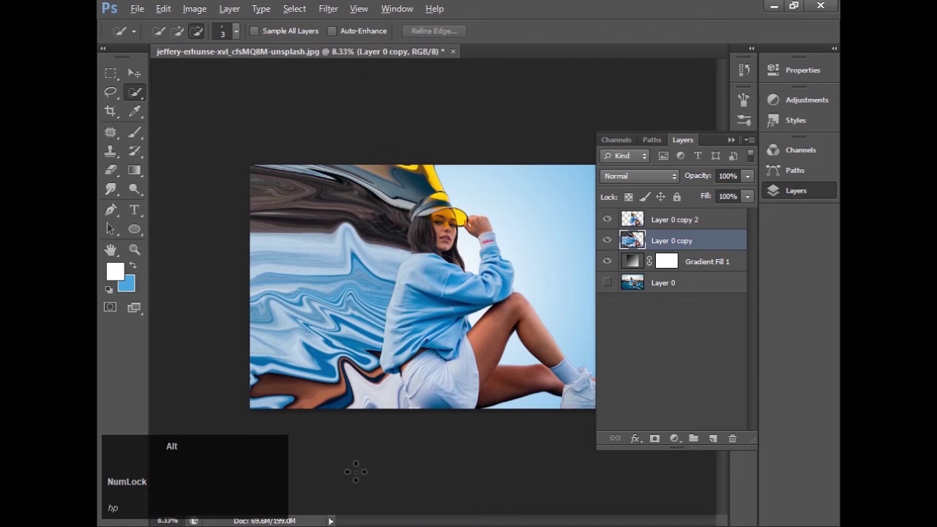
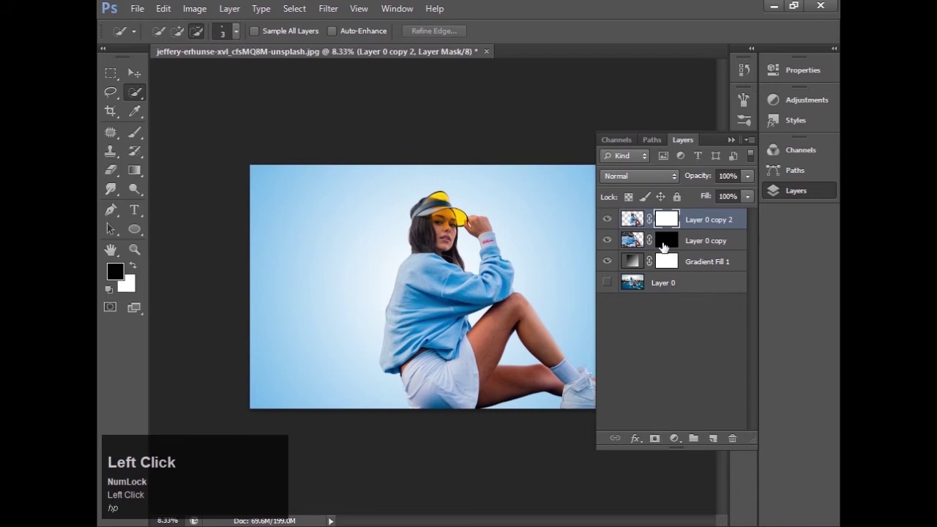
{"action": "left_click", "coordinate": [664, 244]}
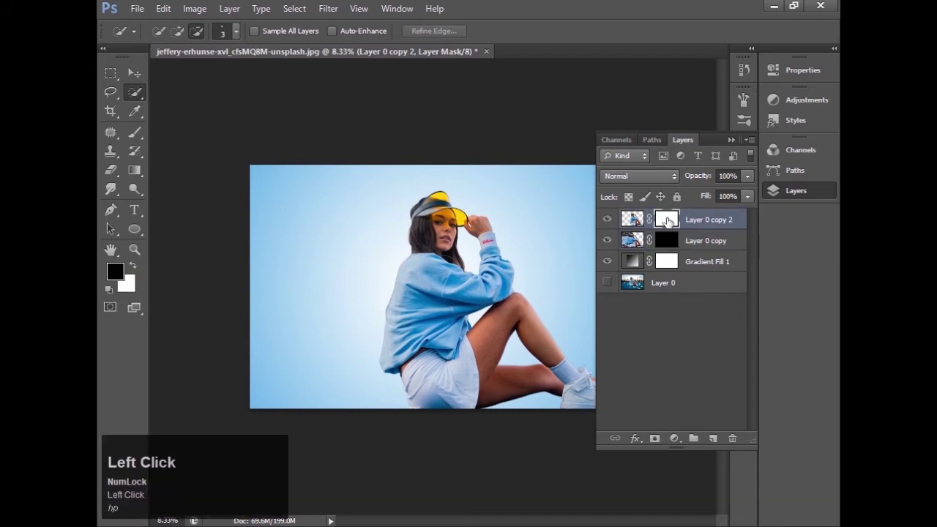
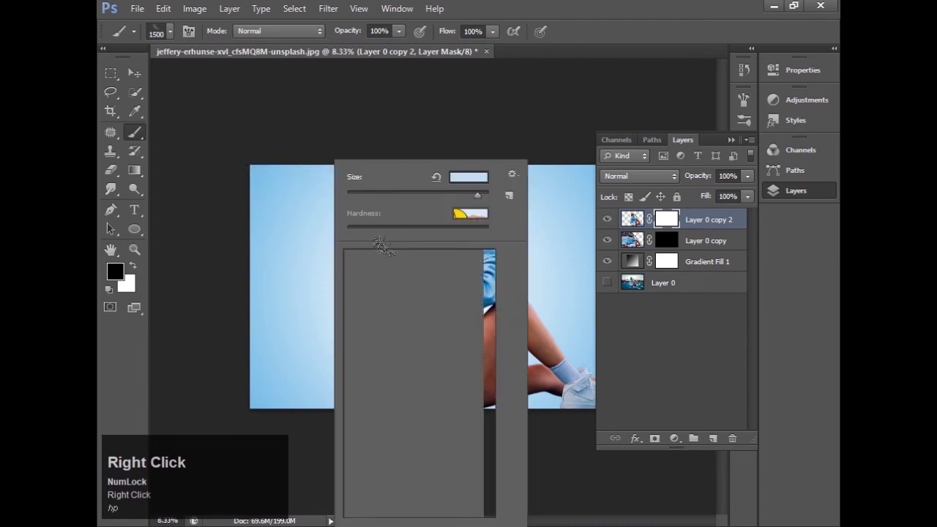
- Choose a 2500 px scattered-particle brush tip for the top copy's mask
{"action": "left_click", "coordinate": [454, 364]}
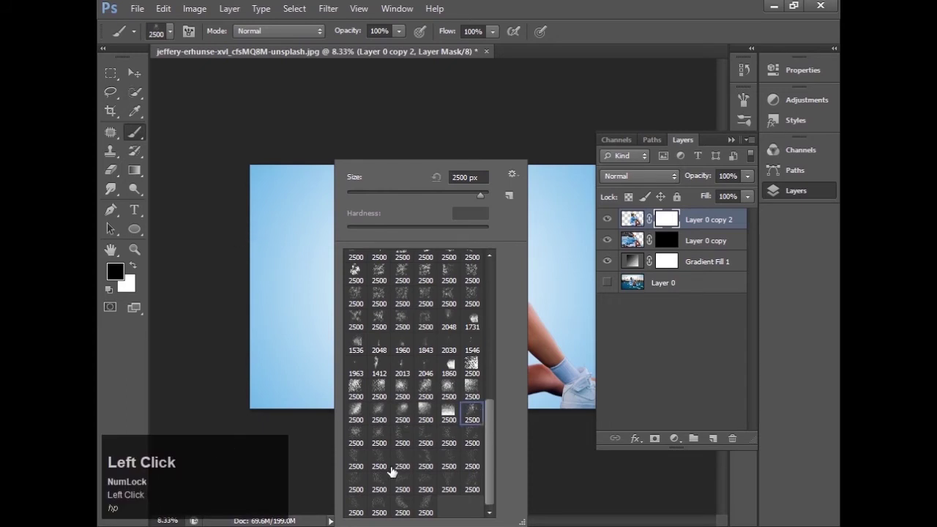
{"action": "left_click", "coordinate": [454, 364]}
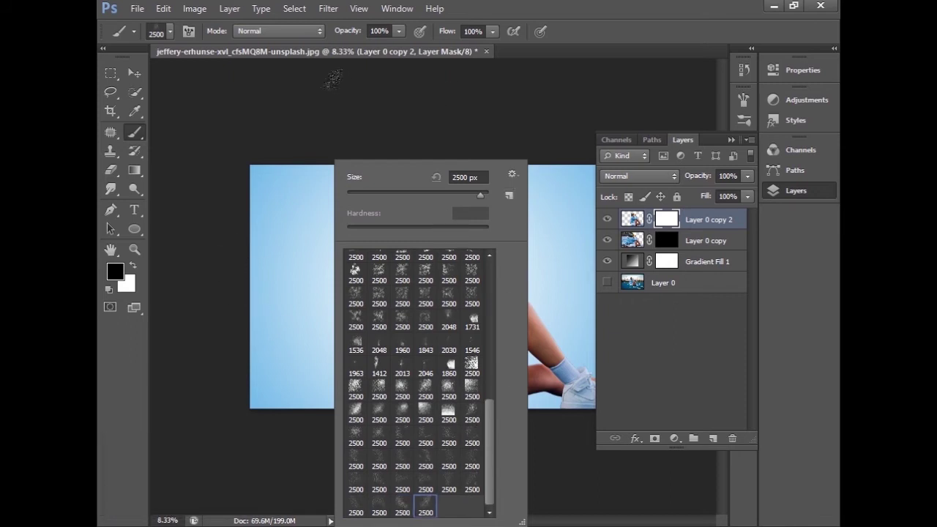
{"action": "left_click", "coordinate": [454, 365]}
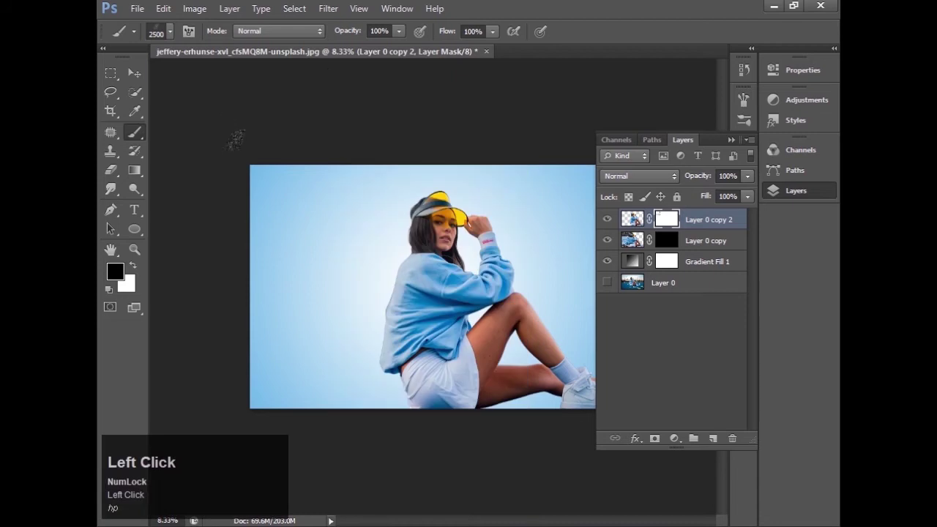
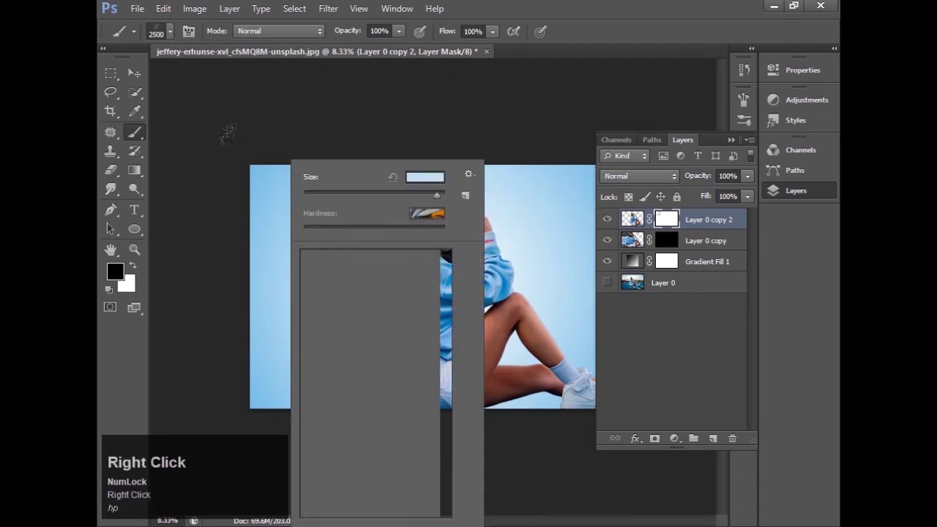
{"action": "left_click_drag", "start_coordinate": [410, 364], "coordinate": [410, 365]}
{"action": "type", "text": "hp"}
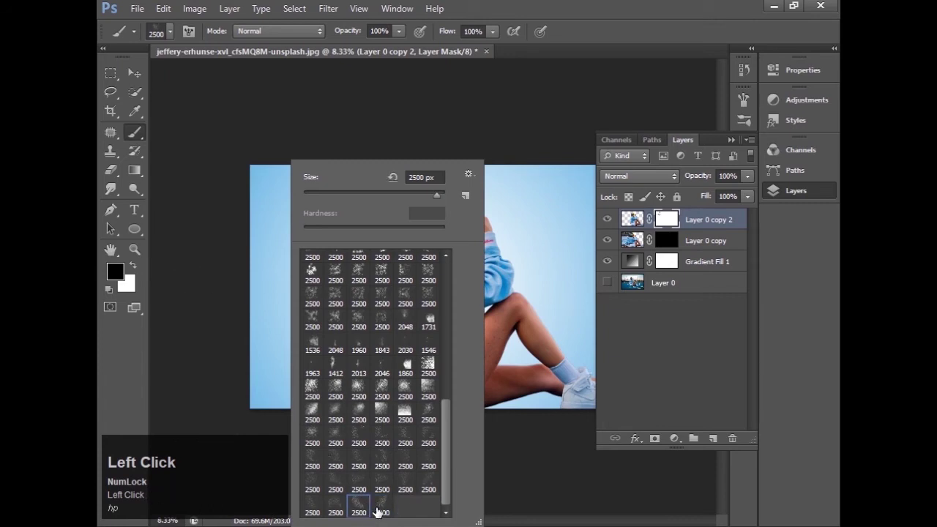
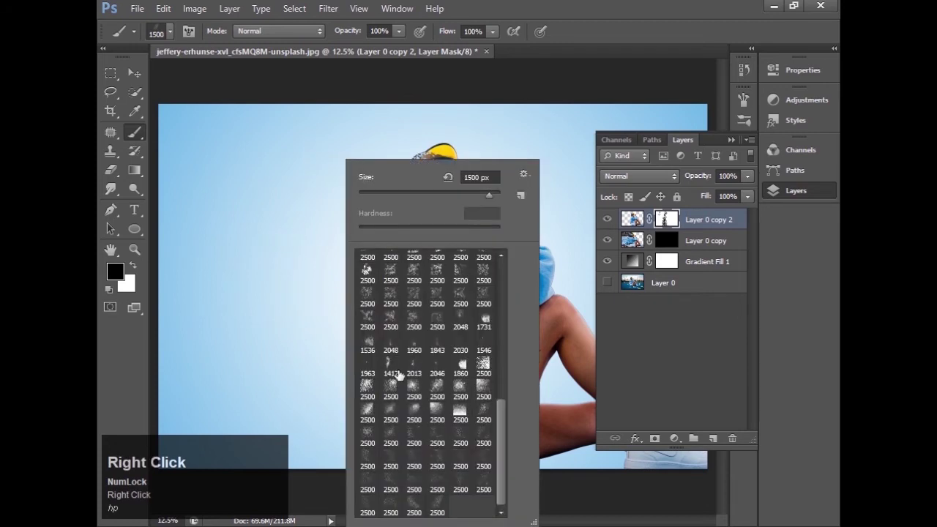
- Stamp particle specks onto the woman's left hair, sweatshirt and shorts
{"action": "left_click", "coordinate": [418, 509]}
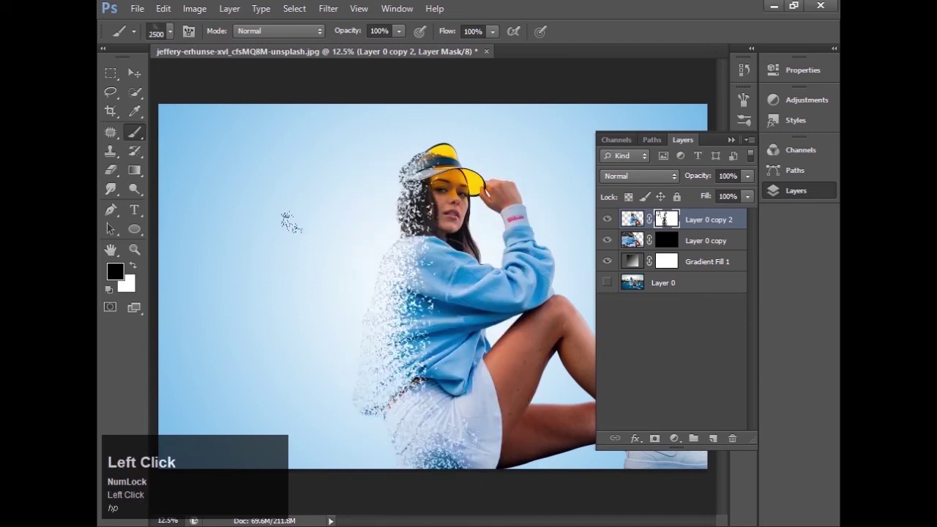
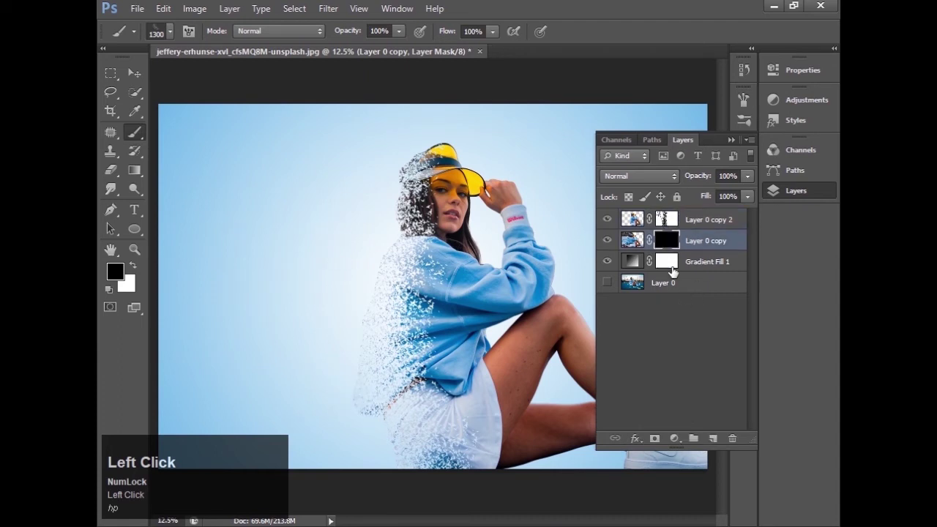
- Paint white on the Layer 0 copy mask with resized dispersion brushes, scattering fragments left of the woman
{"action": "type", "text": "]]]]]]]]]]]]]]]]]]]]"}
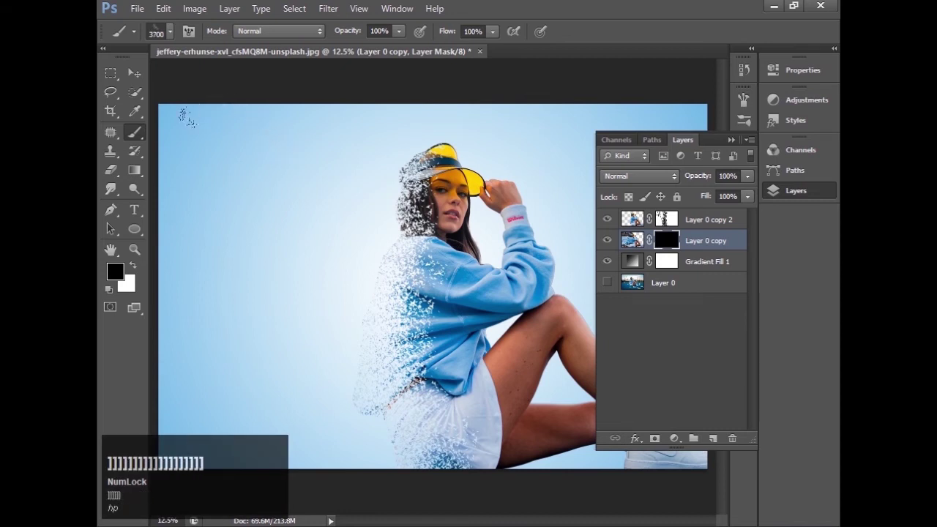
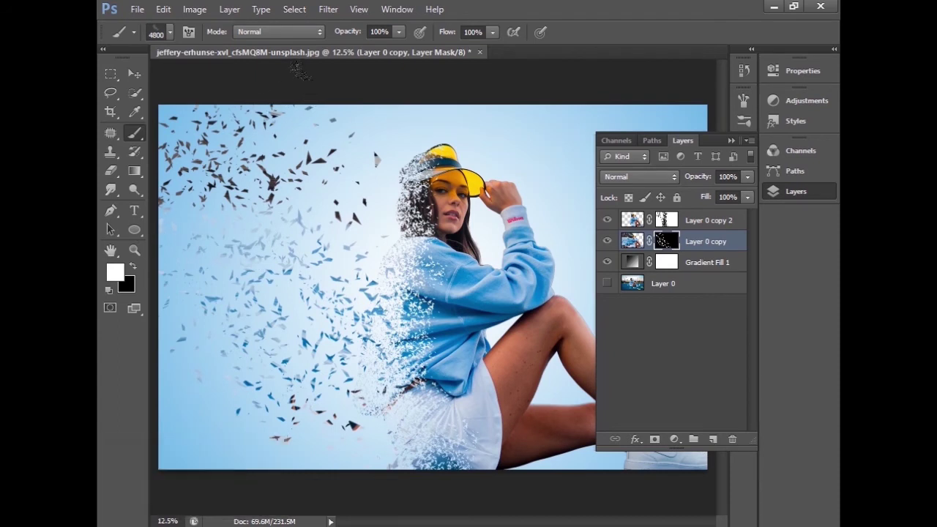
{"action": "type", "text": "[[[[[[[[[[[[[[[[[[[[[[["}
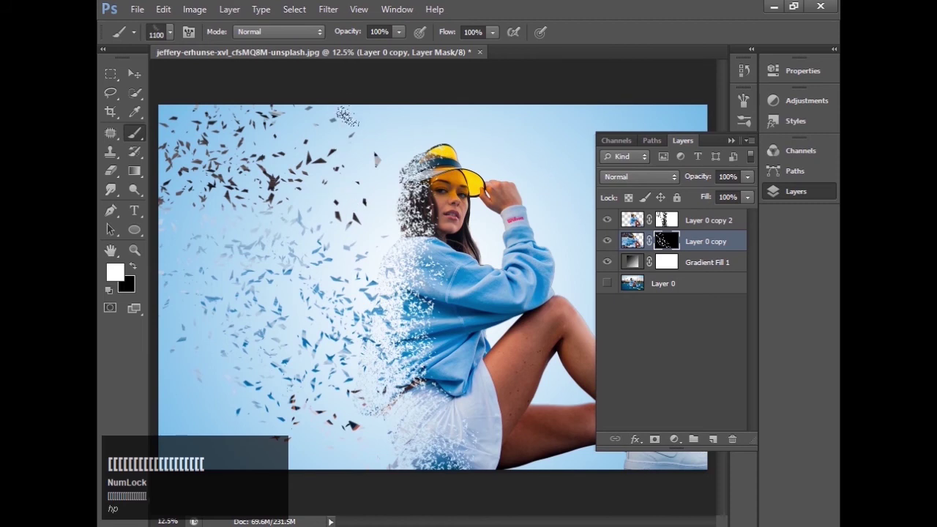
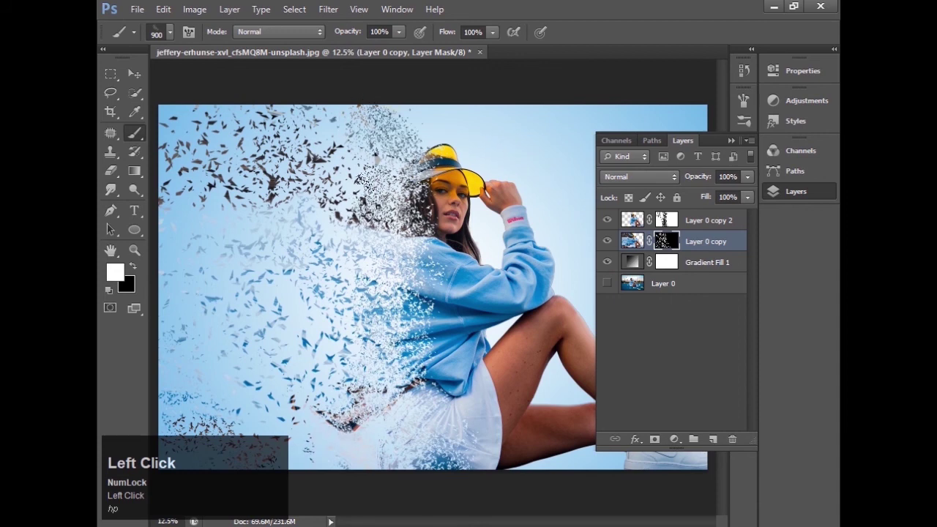
{"action": "type", "text": "hp"}
{"action": "type", "text": "]]]]]]]]]]"}
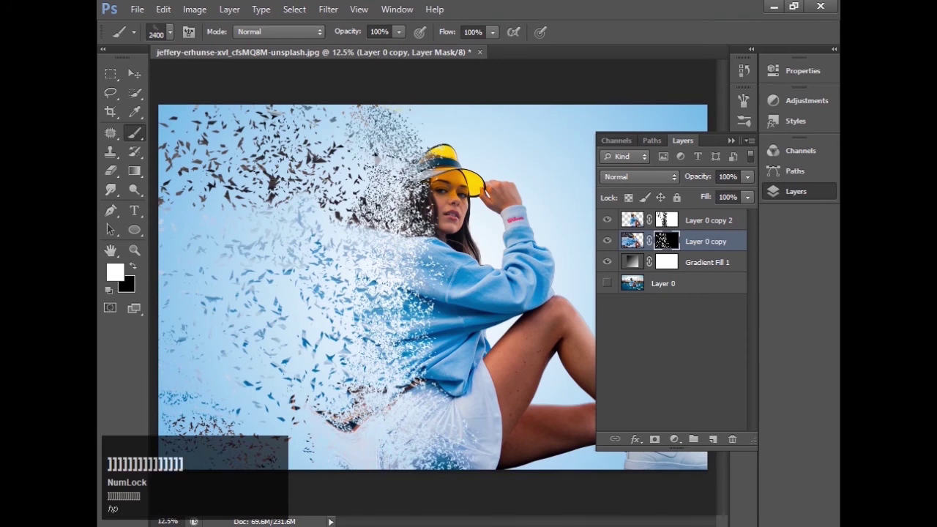
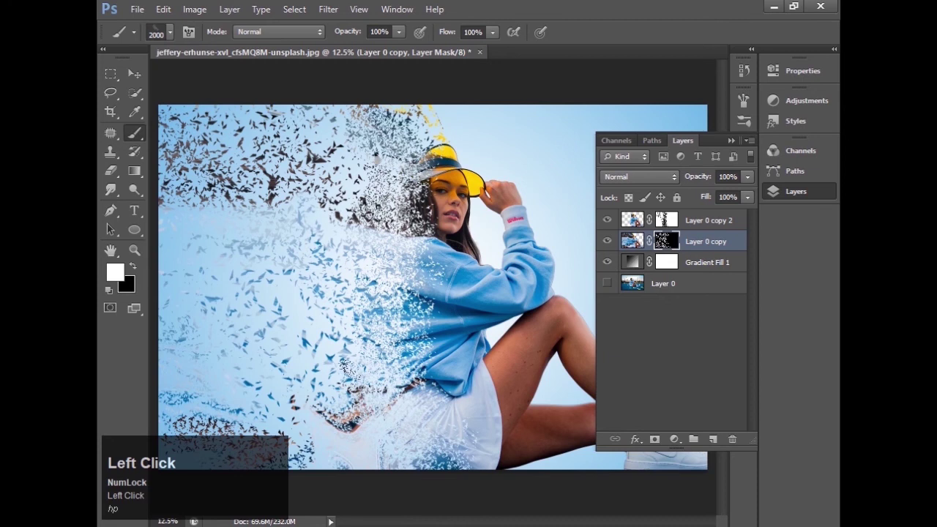
{"action": "type", "text": "hp"}
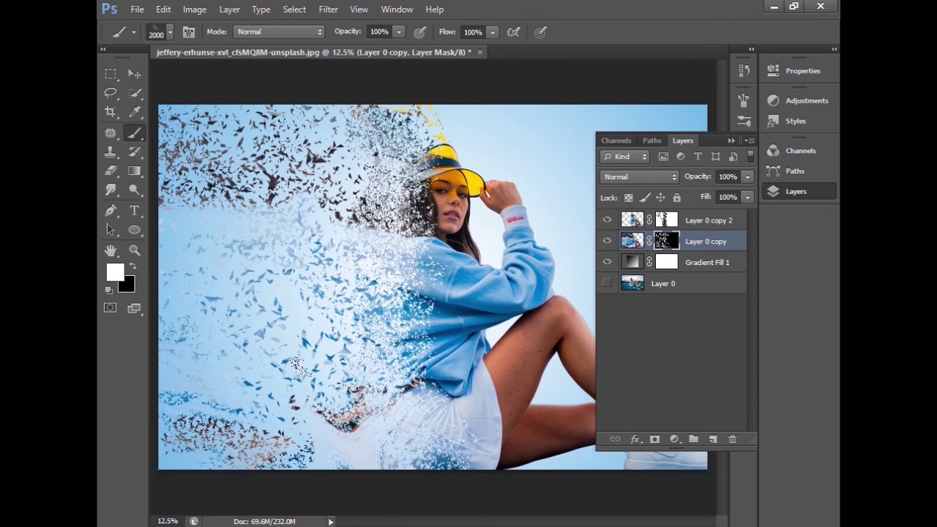
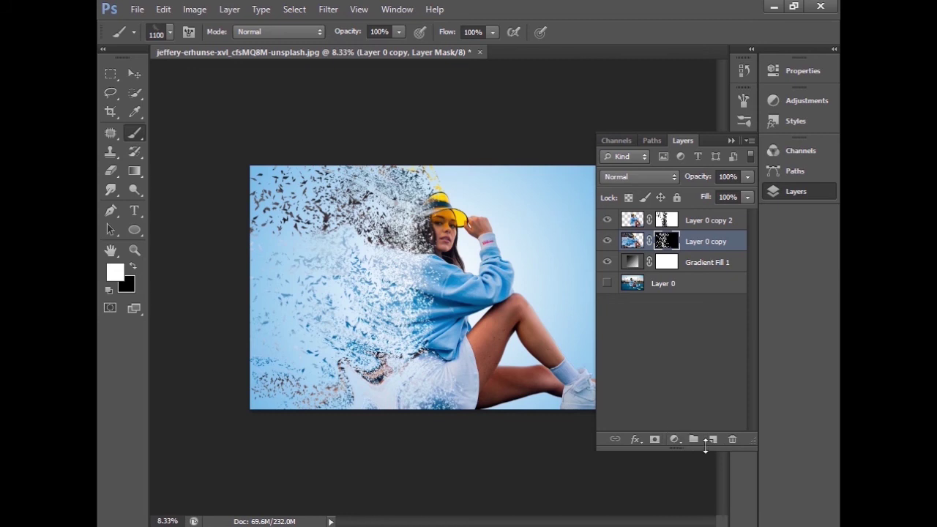
- Undo the accidental grouping of Layer 0 copy and start choosing a new fill layer
{"action": "left_click", "coordinate": [700, 444]}
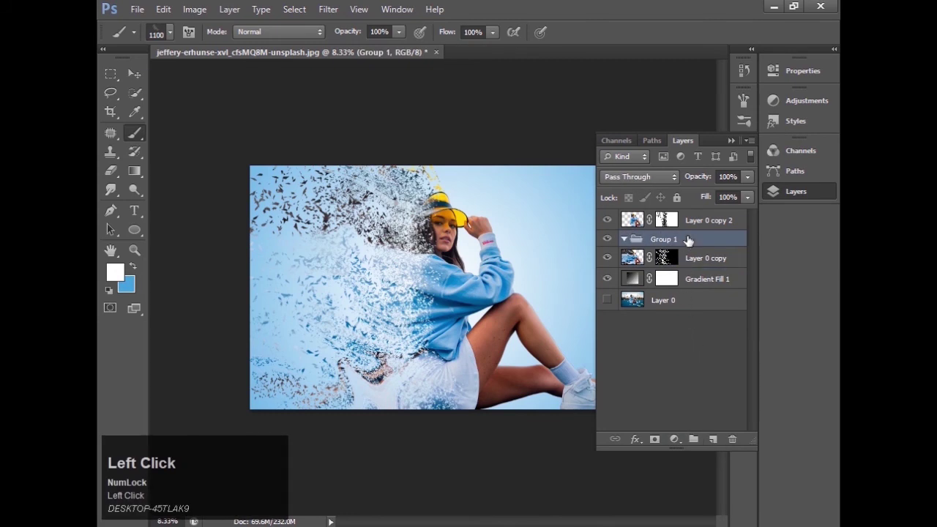
{"action": "key", "text": "ctrl+z"}
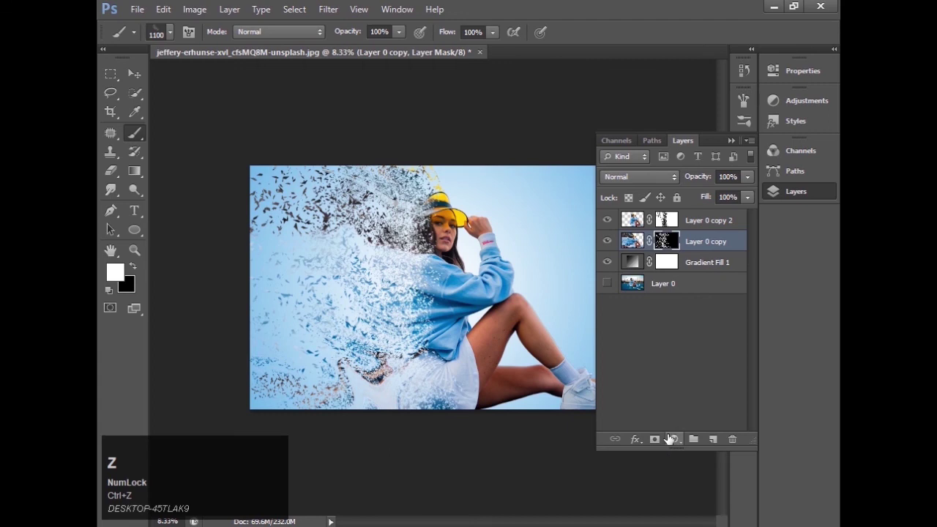
{"action": "left_click", "coordinate": [669, 442]}
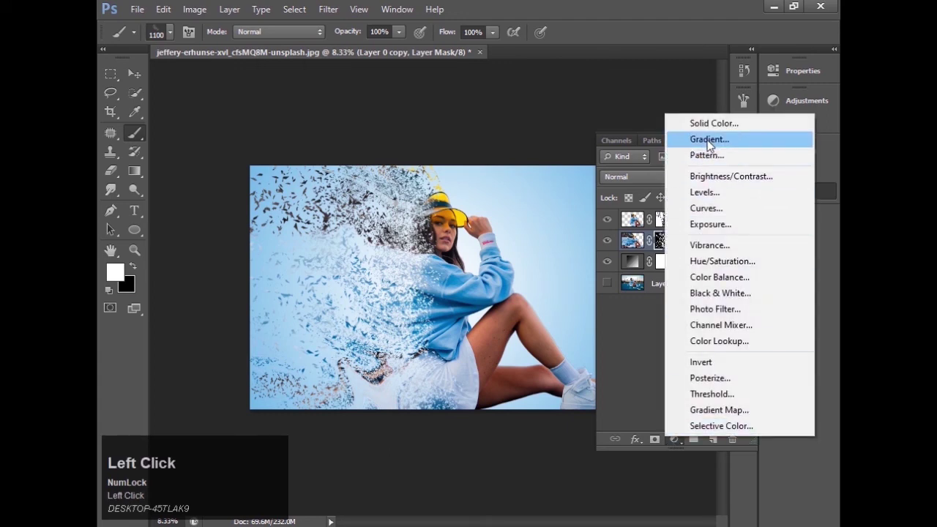
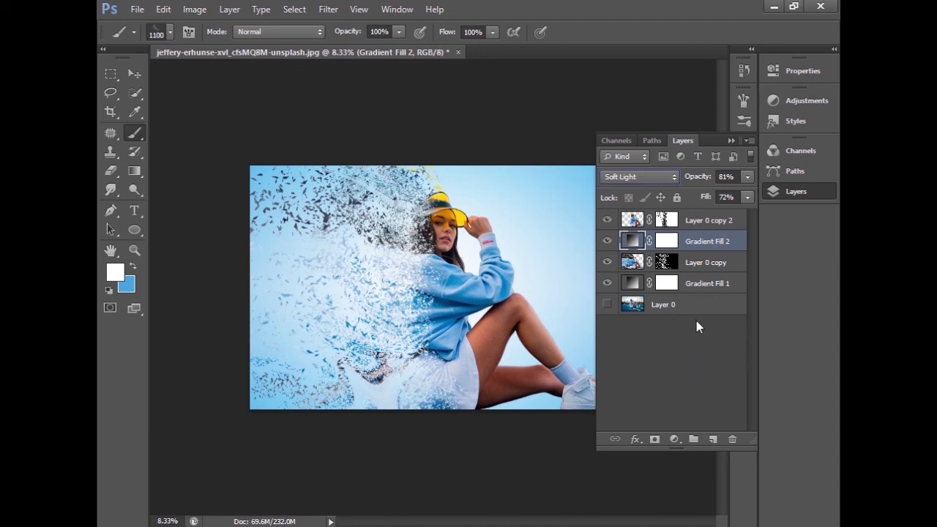
- Add a new Gradient fill layer using the orange and yellow preset behind the woman
{"action": "left_click", "coordinate": [677, 444]}
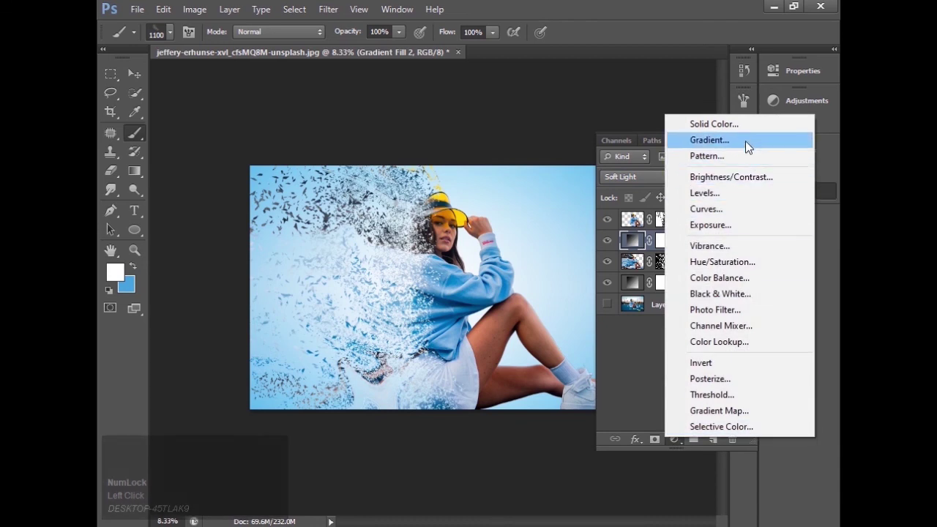
{"action": "left_click", "coordinate": [746, 146]}
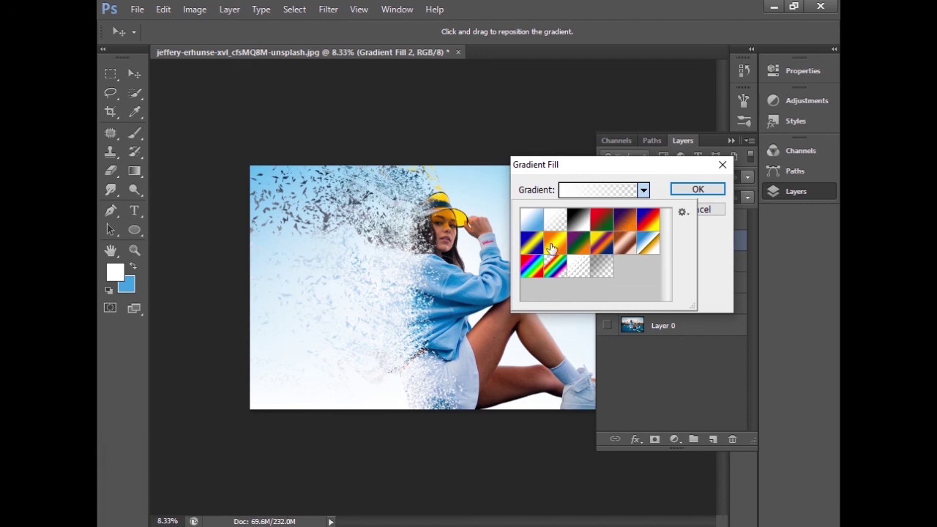
{"action": "left_click", "coordinate": [555, 250]}
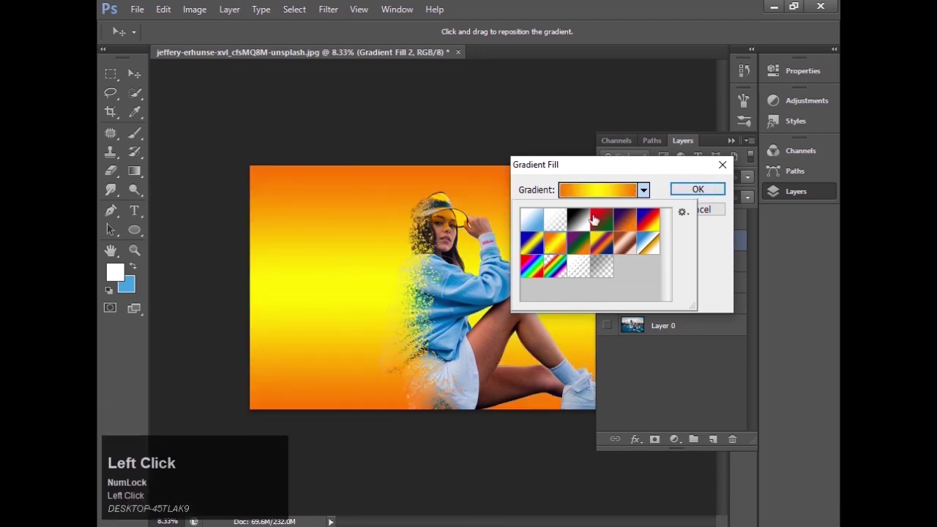